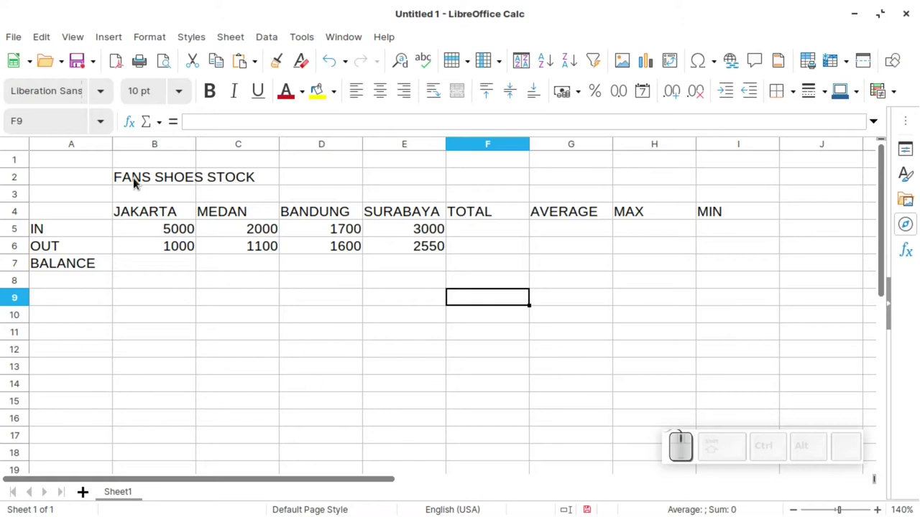
- Review the city headings and IN, OUT, BALANCE row labels, then select JAKARTA's balance cell B7
click(169, 210)
click(255, 211)
drag(344, 216, 498, 210)
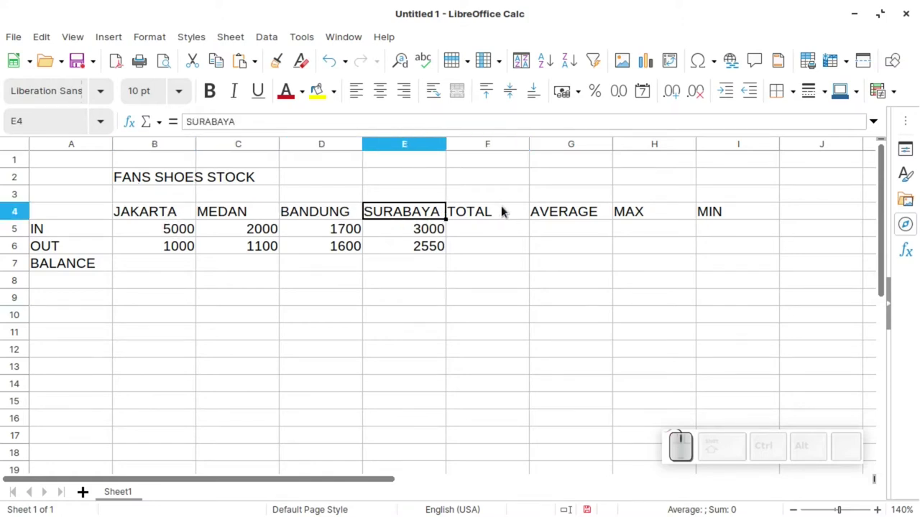
click(500, 215)
click(160, 213)
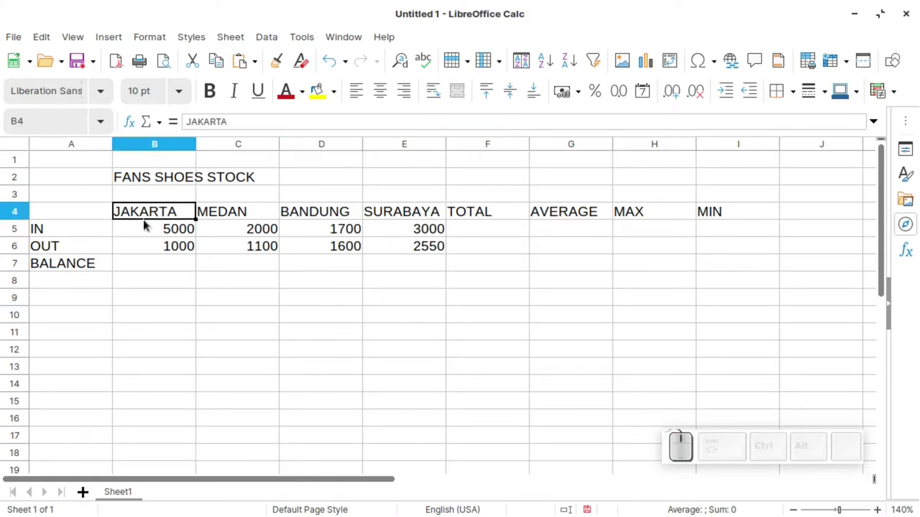
click(67, 228)
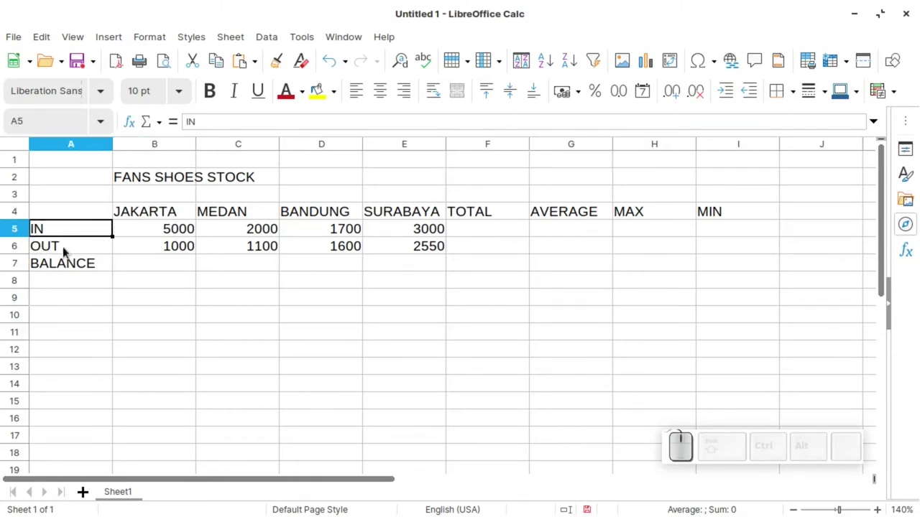
click(67, 253)
click(85, 276)
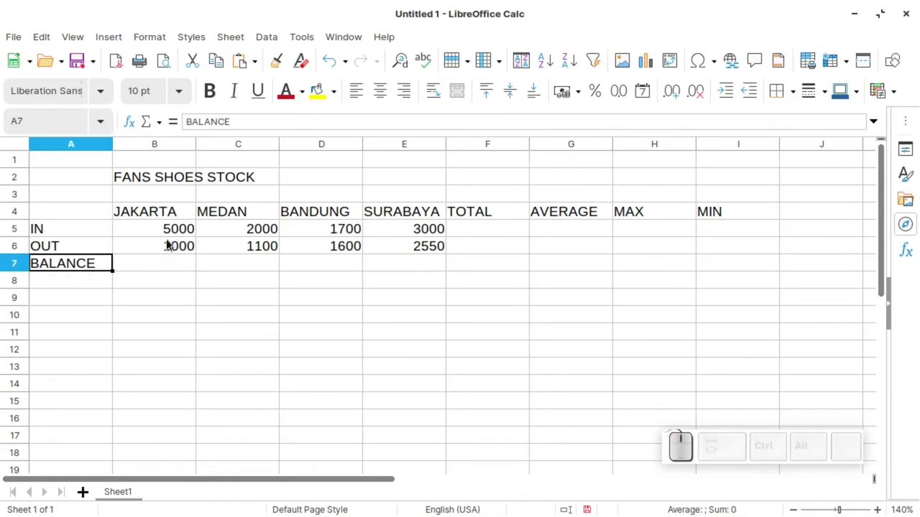
click(162, 264)
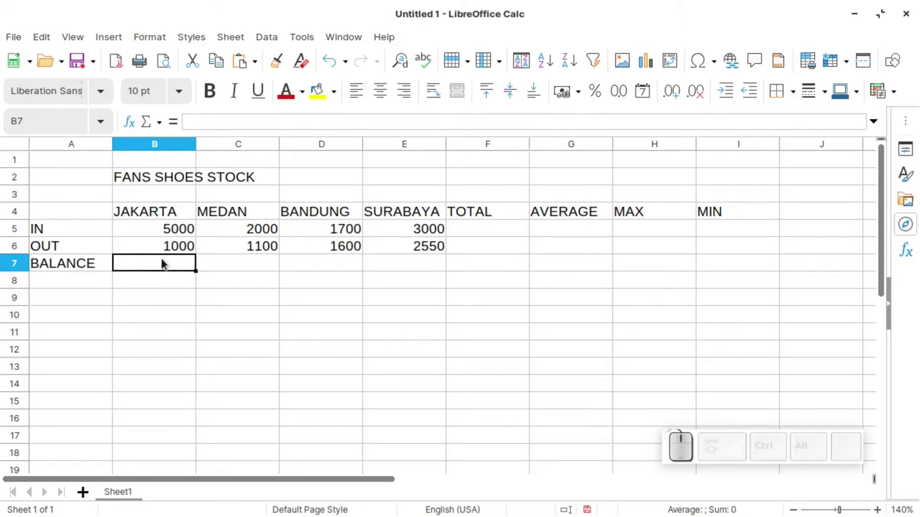
- Enter =B5-B6 in B7 for a JAKARTA balance of 4000 and copy that cell
key(=)
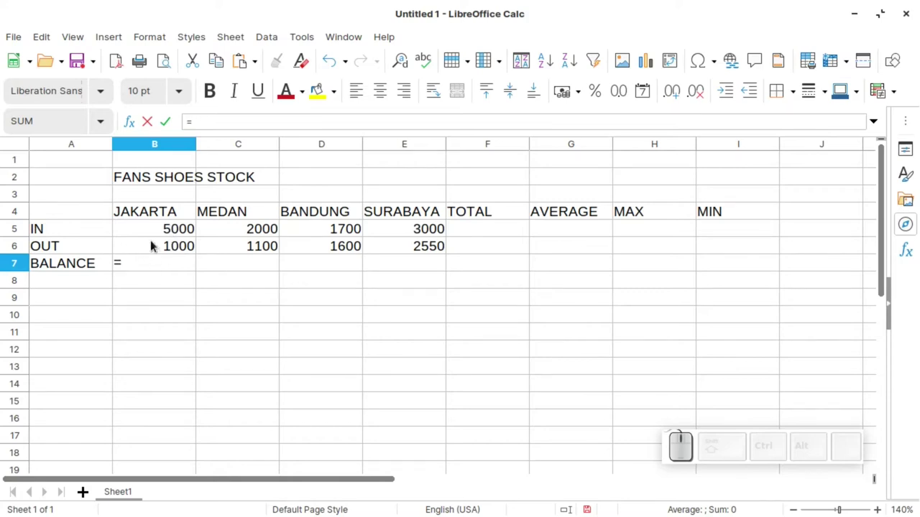
click(175, 236)
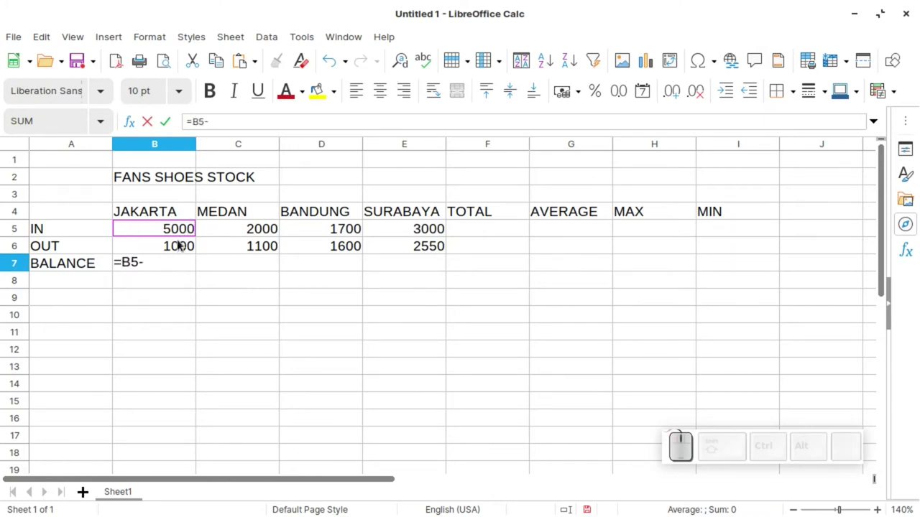
key(b)
key(6)
key(Return)
click(181, 266)
key(ctrl+c)
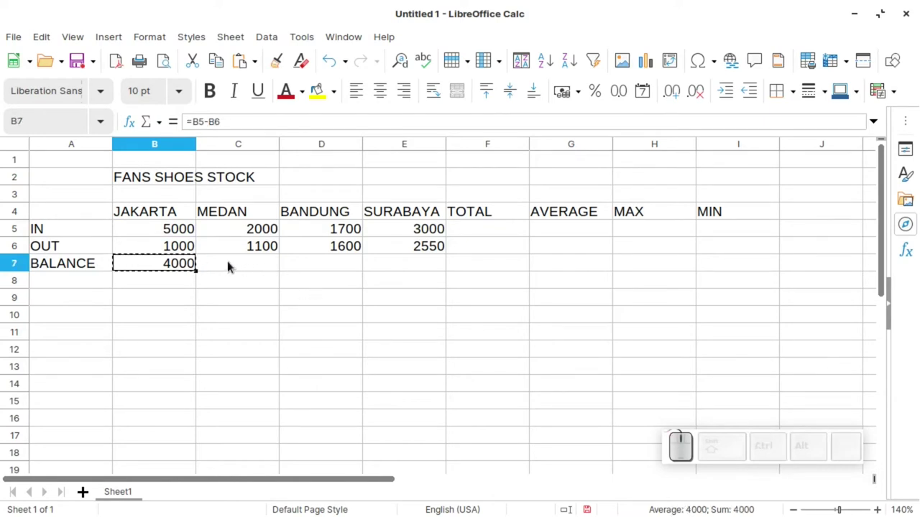
- Paste the balance formula into MEDAN's cell C7, then undo the paste
click(238, 267)
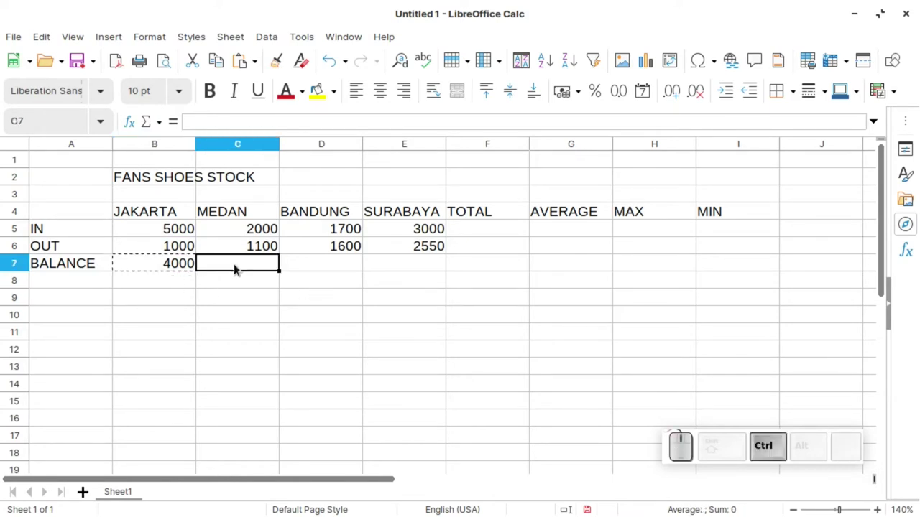
key(ctrl+v)
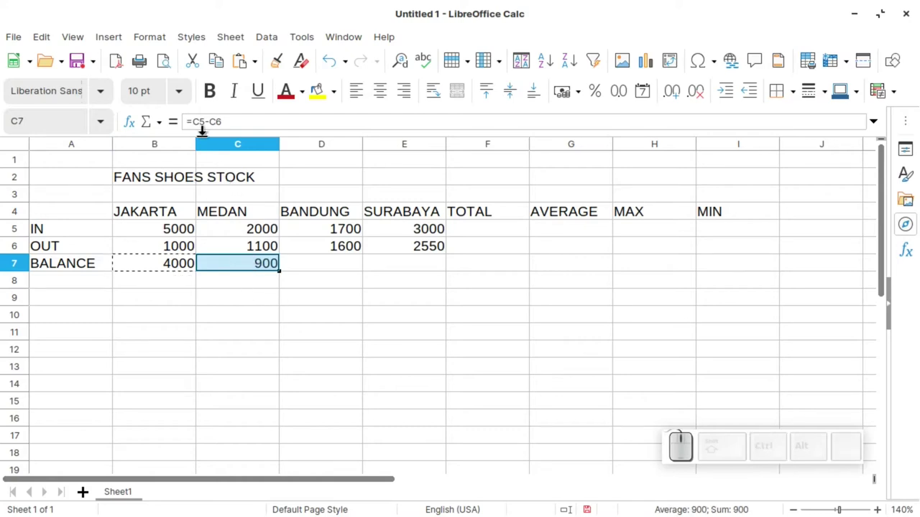
click(319, 271)
key(ctrl+v)
key(ctrl+z)
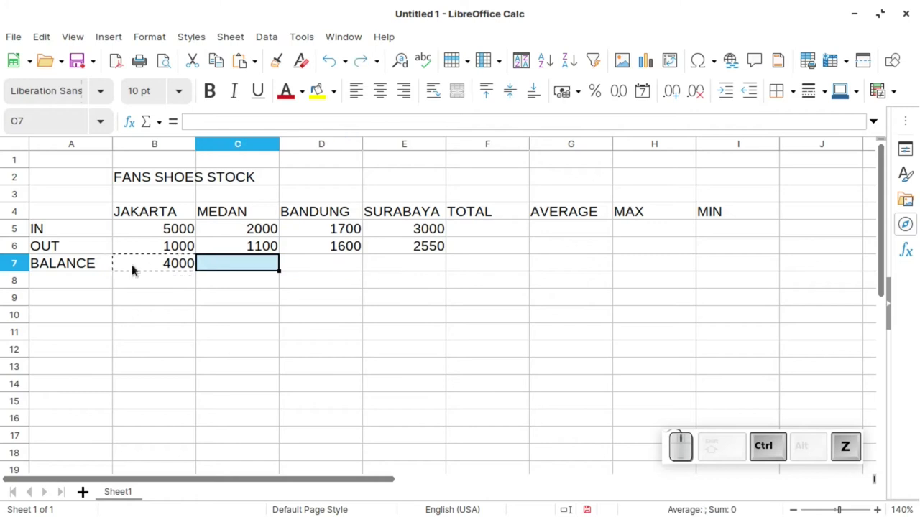
- Fill B7's formula across to E7, giving balances 900, 100 and 450, and check them
click(160, 270)
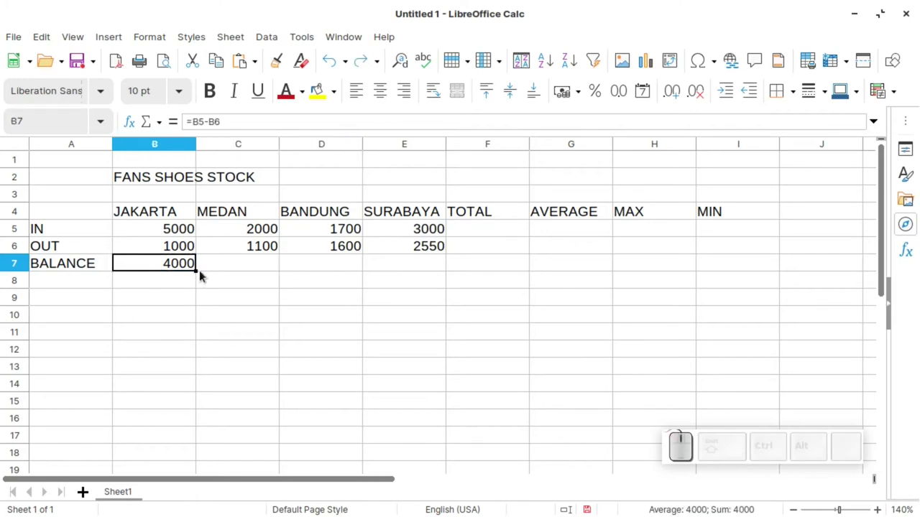
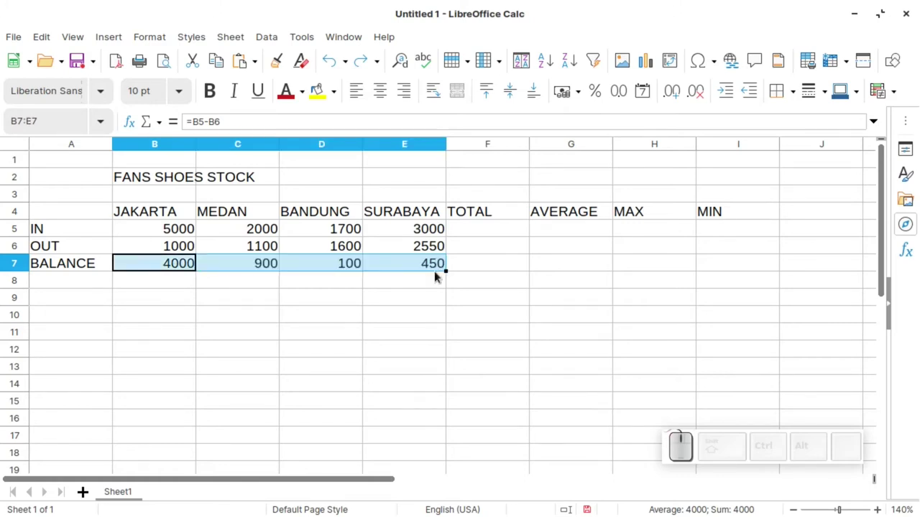
click(435, 268)
click(354, 270)
click(253, 271)
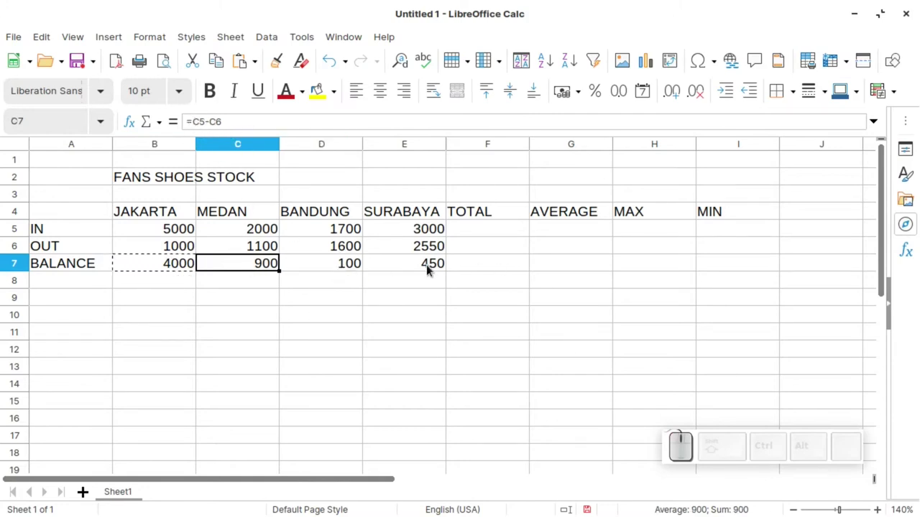
- Enter =SUM(B5:E5) in F5 so the IN total shows 11700
click(471, 233)
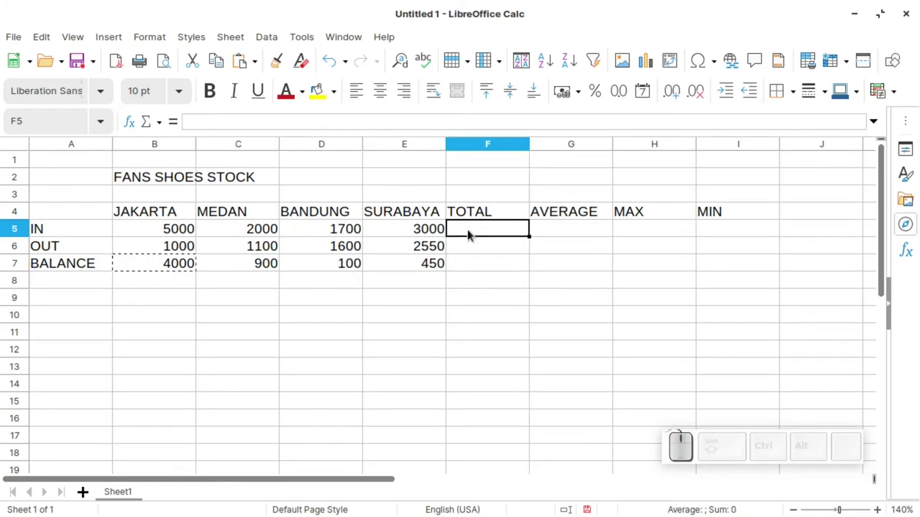
key(=)
key(s)
key(u)
key(m)
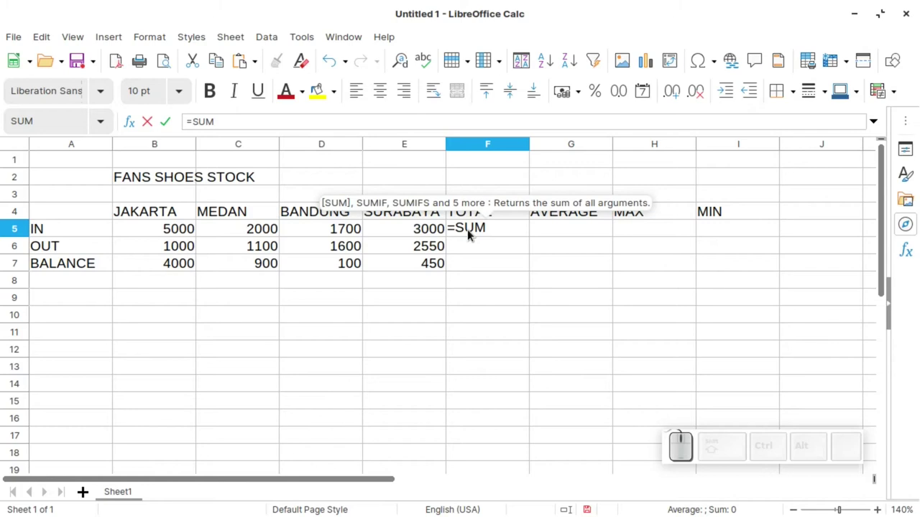
key(shift+9)
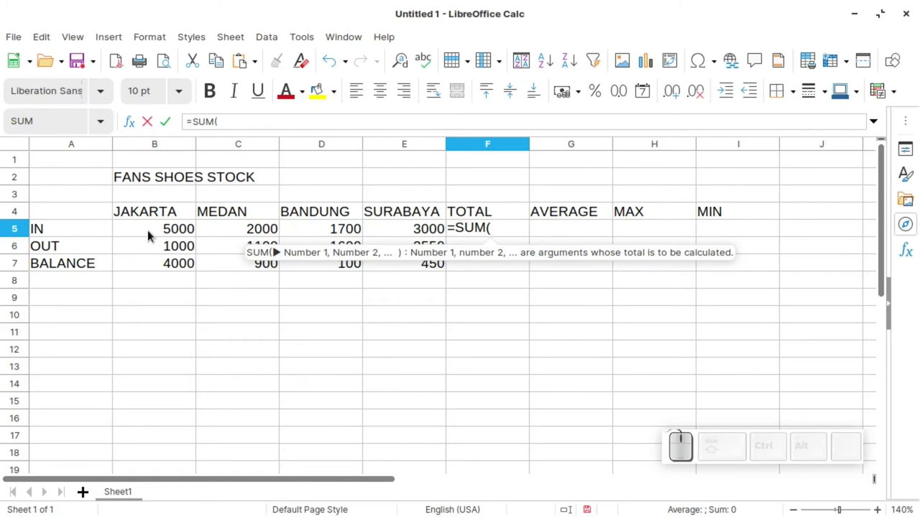
key(b)
key(5)
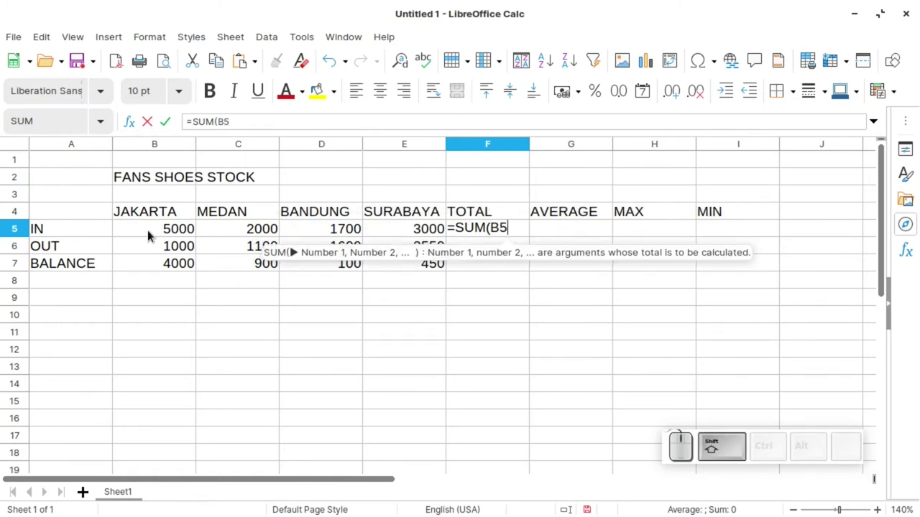
key(shift+;)
key(BackSpace)
key(shift+;)
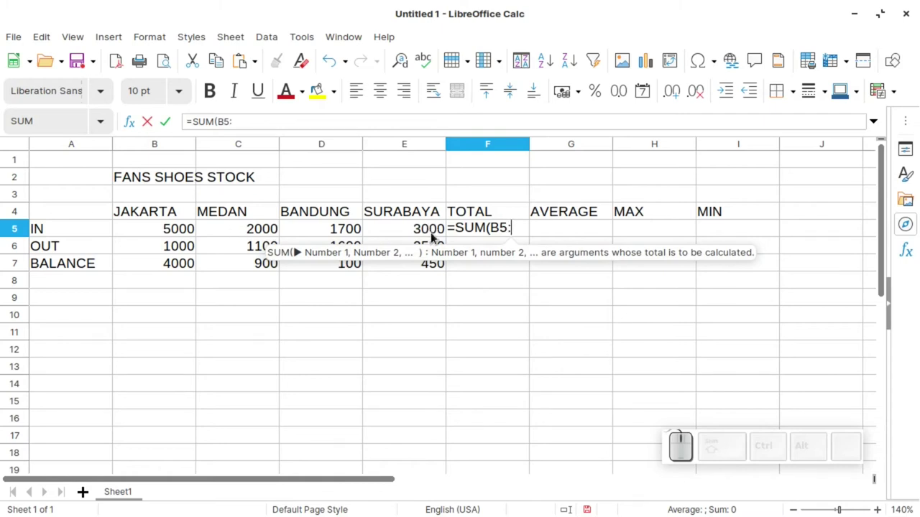
key(e)
key(5)
key(shift+0)
key(Return)
click(504, 231)
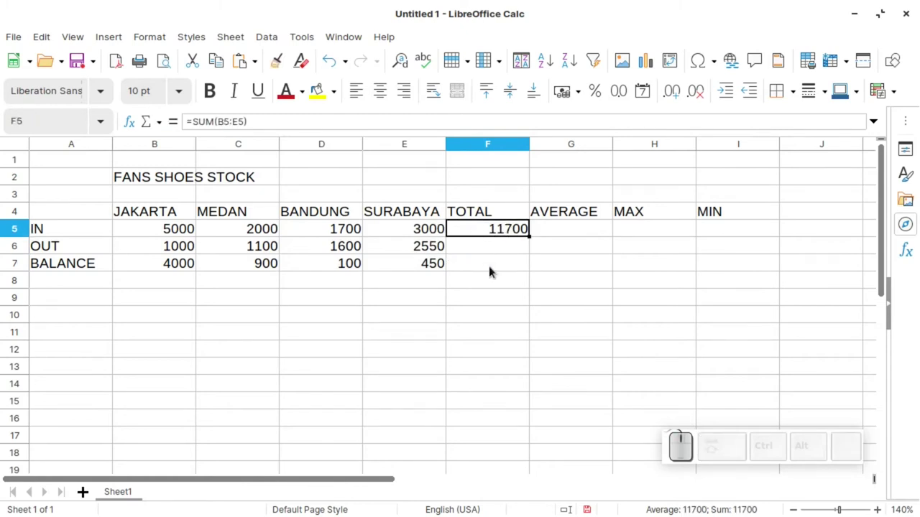
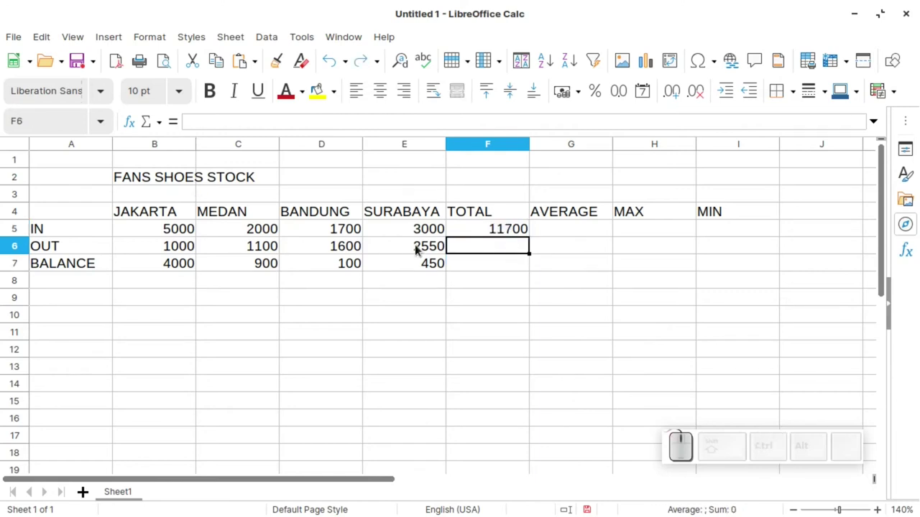
- Enter =SUM(B6:E6) in F6 by picking the OUT range, giving a total of 6250
key(shift+9)
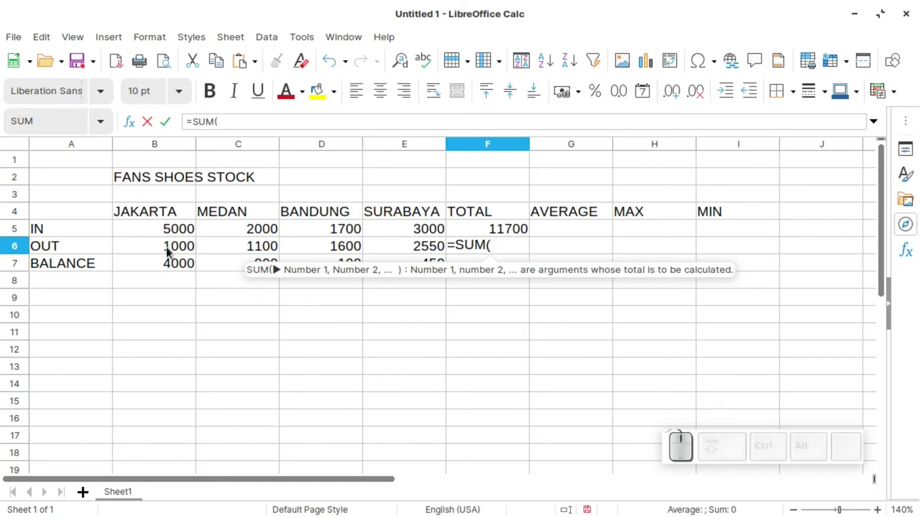
click(171, 253)
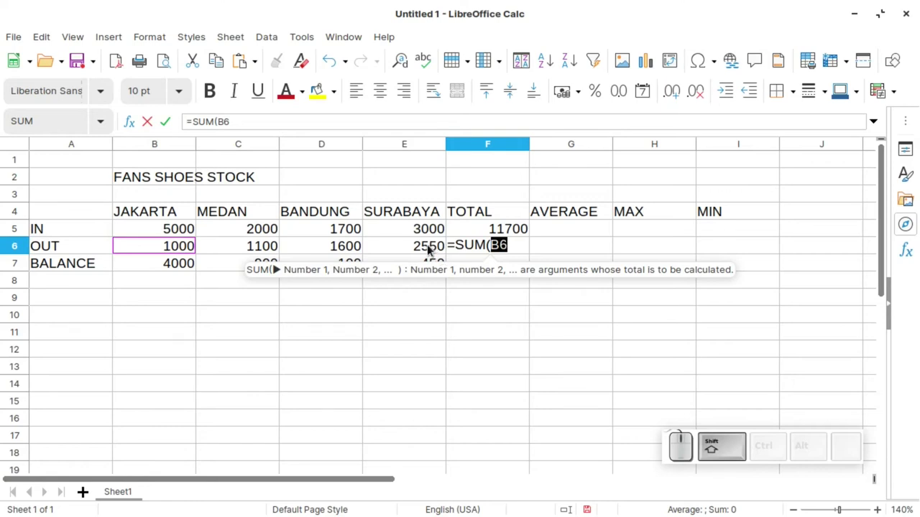
click(431, 248)
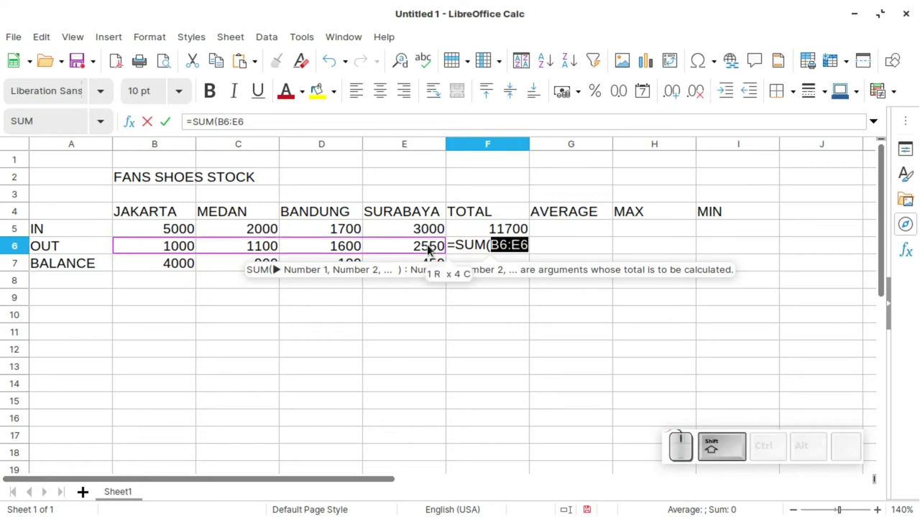
key(shift+0)
key(Return)
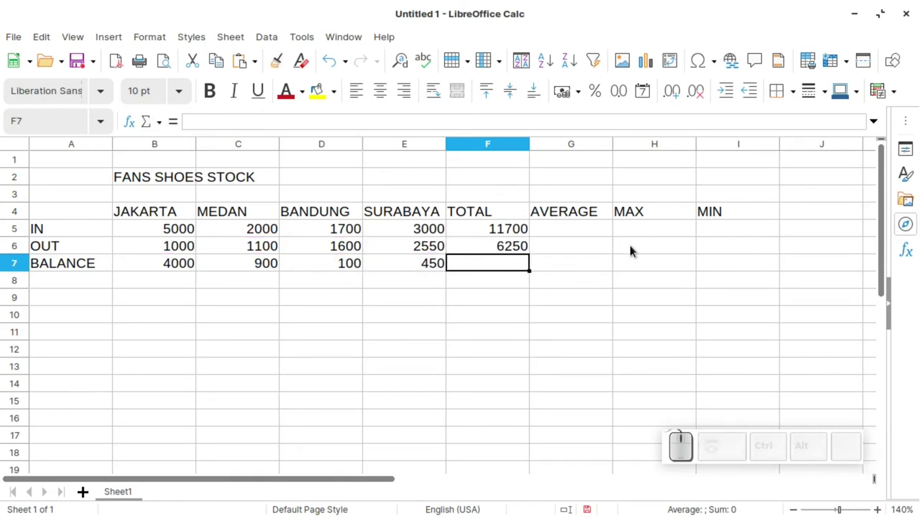
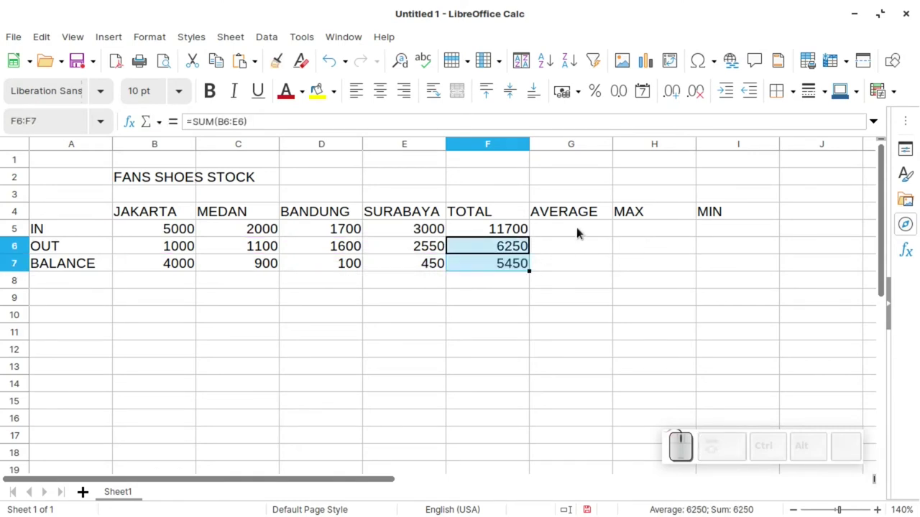
- Start =AVERAGE(B5:E5) in G5 for the IN row's average across the four cities
click(585, 225)
click(577, 232)
key(=)
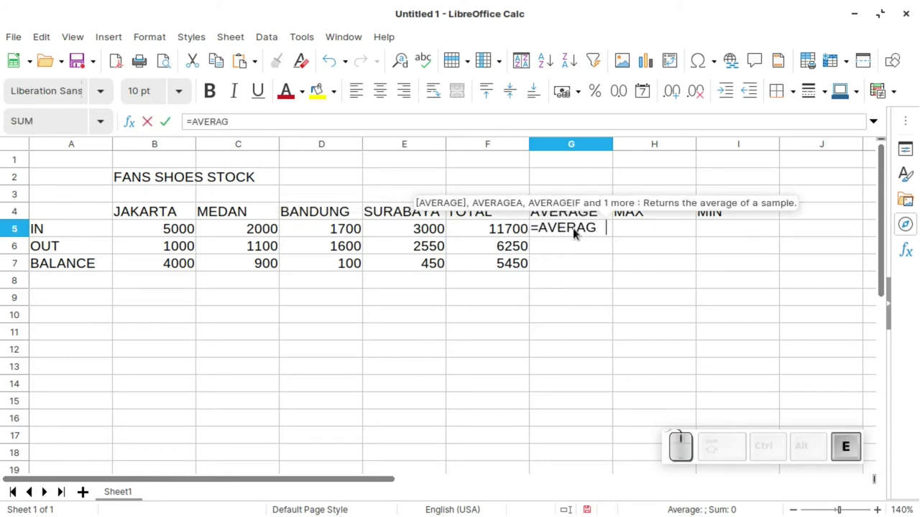
key(shift+9)
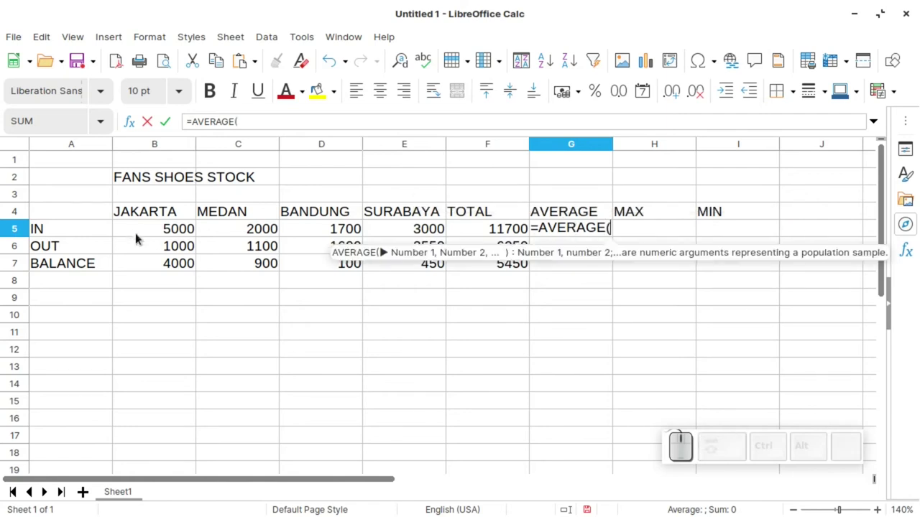
click(173, 237)
click(440, 229)
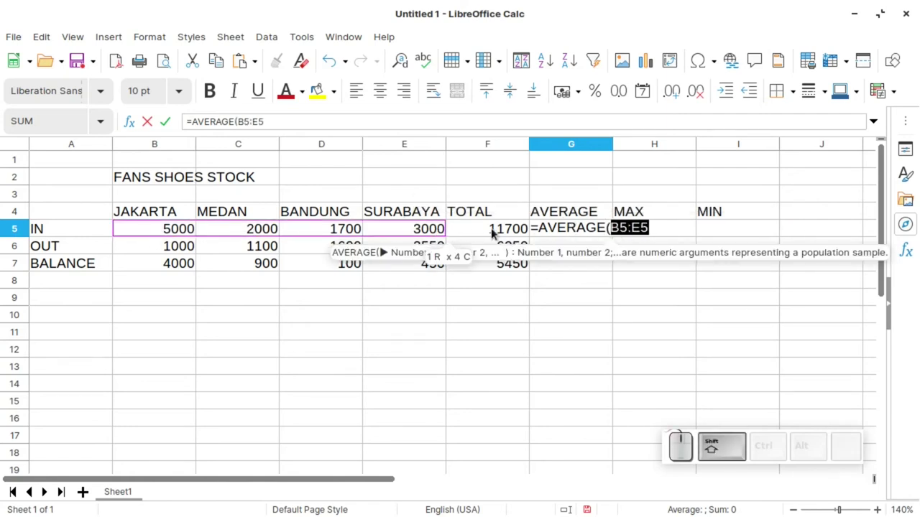
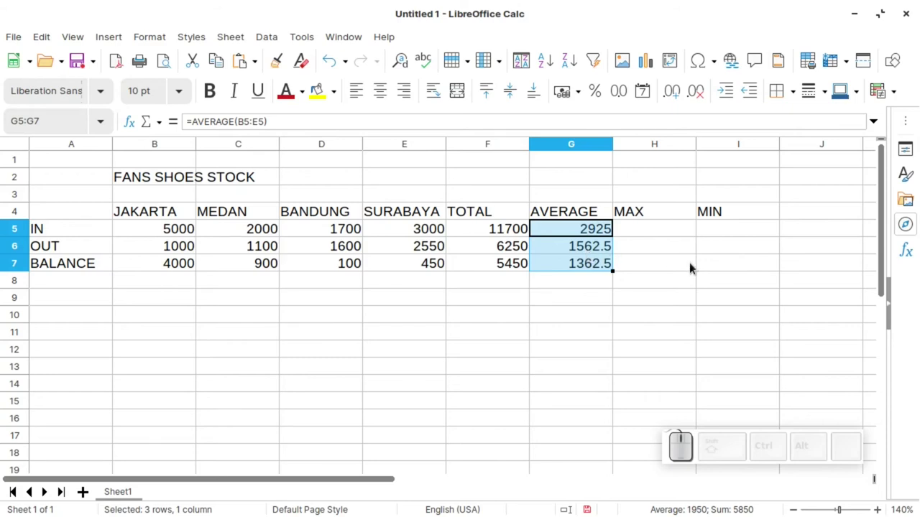
- Enter =MAX(B5:E5) in H5 showing 5000, then select H5 down to H7
click(667, 230)
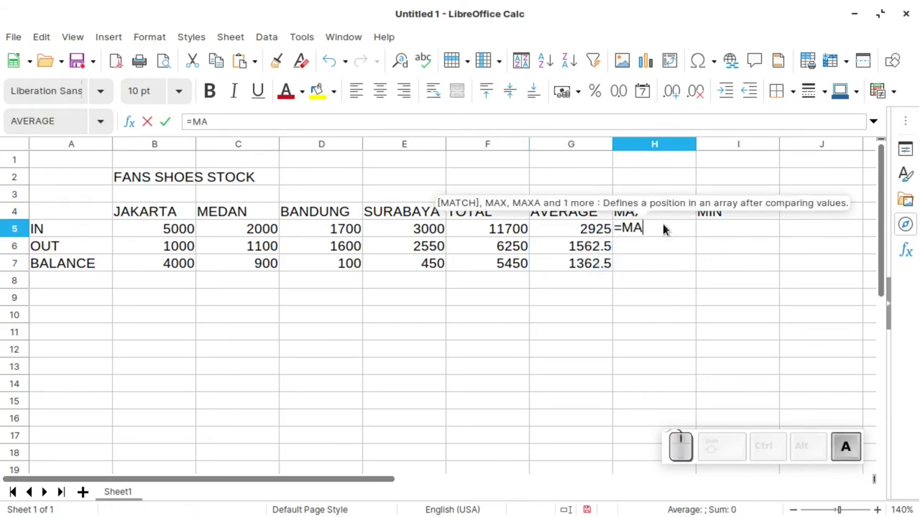
key(shift+9)
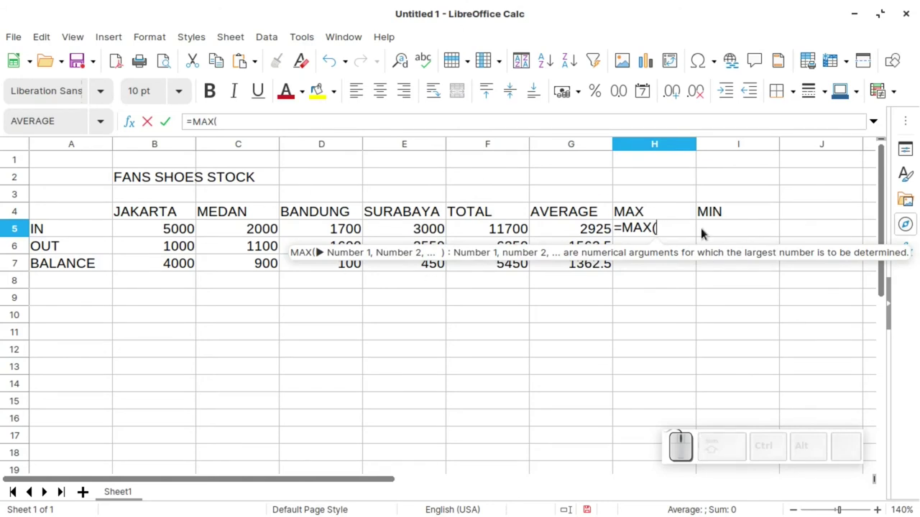
click(176, 231)
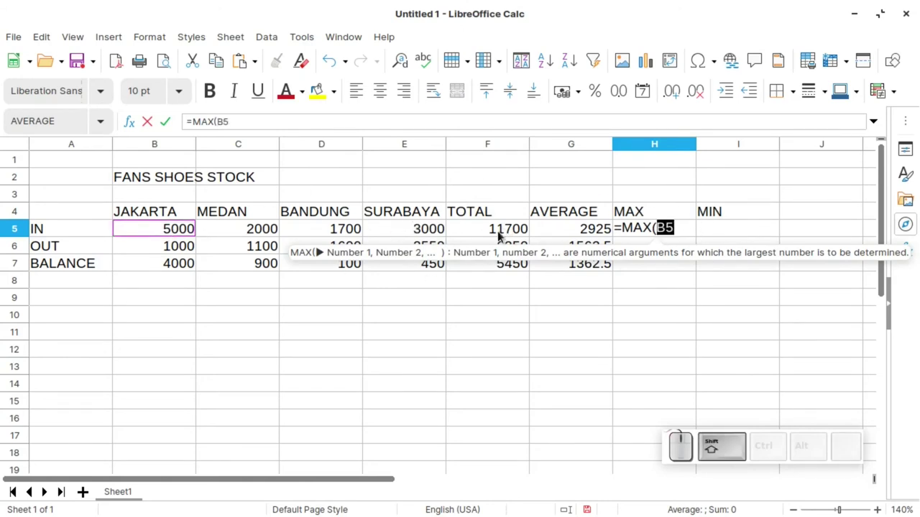
click(408, 234)
key(shift+0)
key(shift+Return)
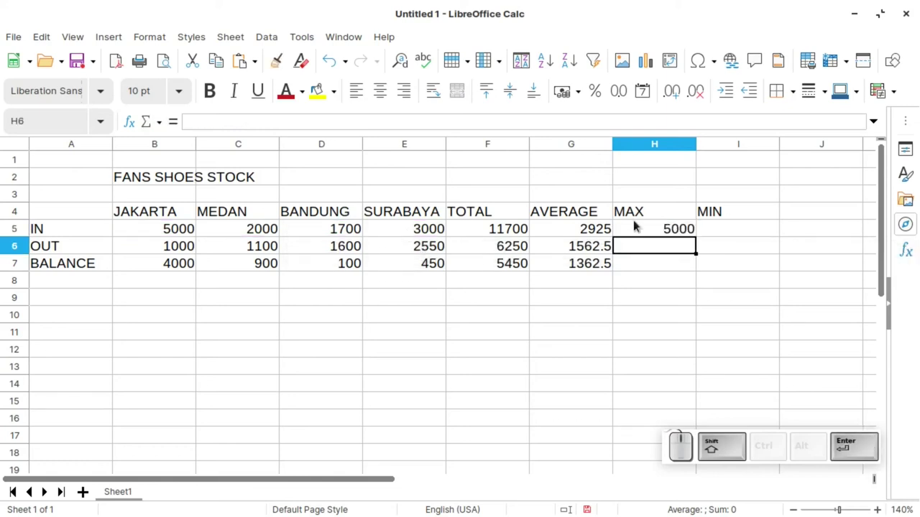
click(699, 229)
click(696, 235)
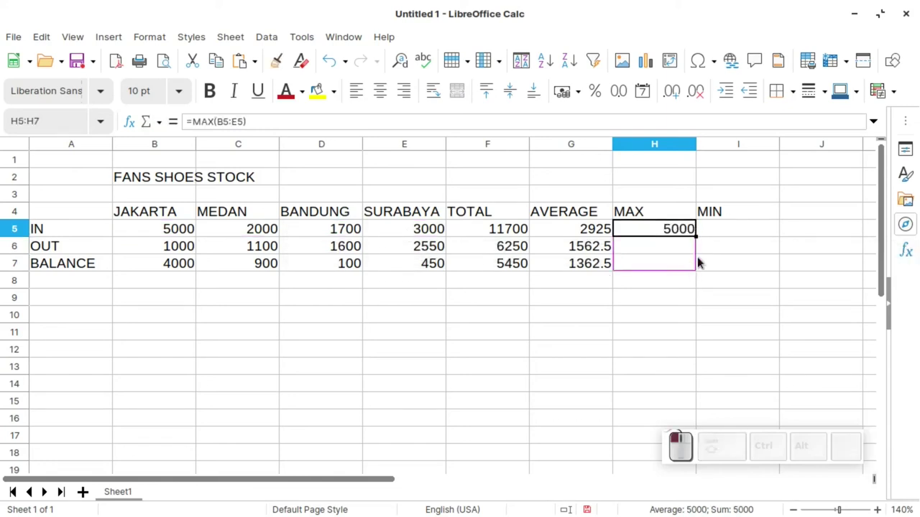
- Enter =MIN(B5:E5) in I5 so the IN minimum shows 1700
click(722, 226)
key(=)
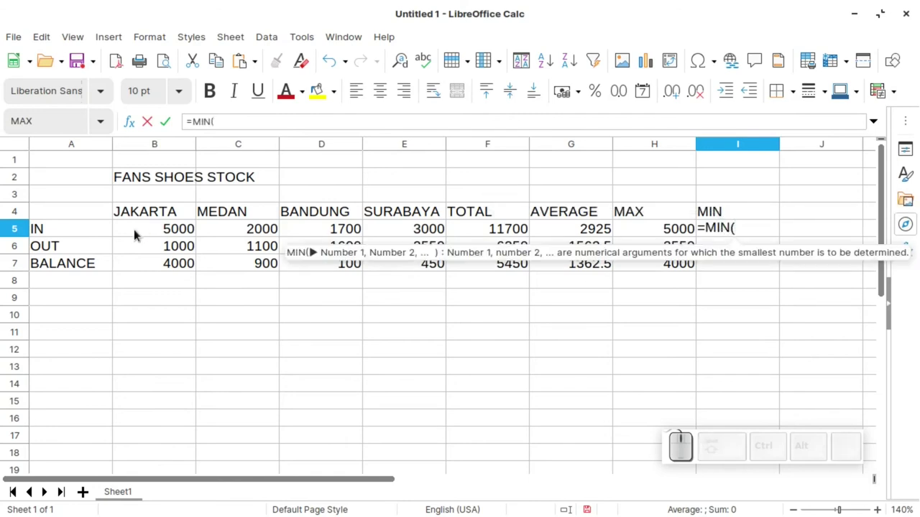
click(154, 231)
click(417, 230)
key(shift+0)
key(shift+Return)
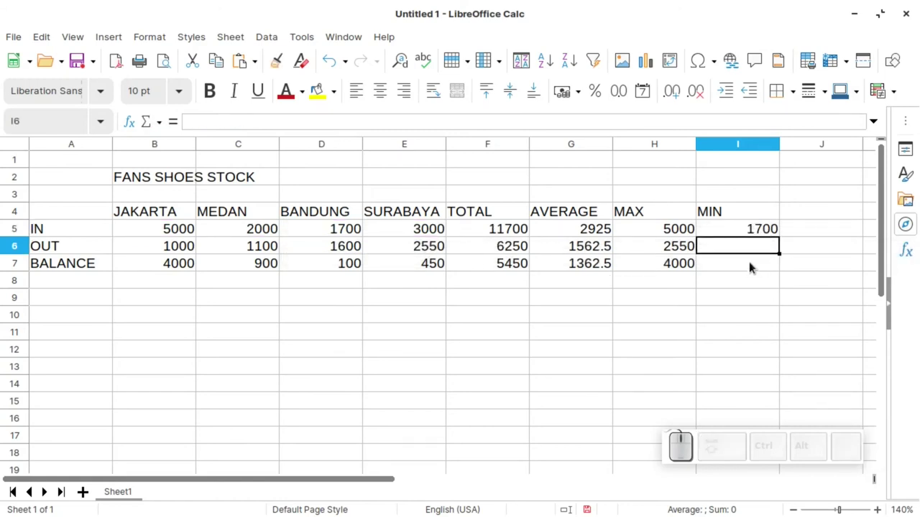
- Start a MIN formula in the BALANCE row's cell I7 over its city figures
click(755, 266)
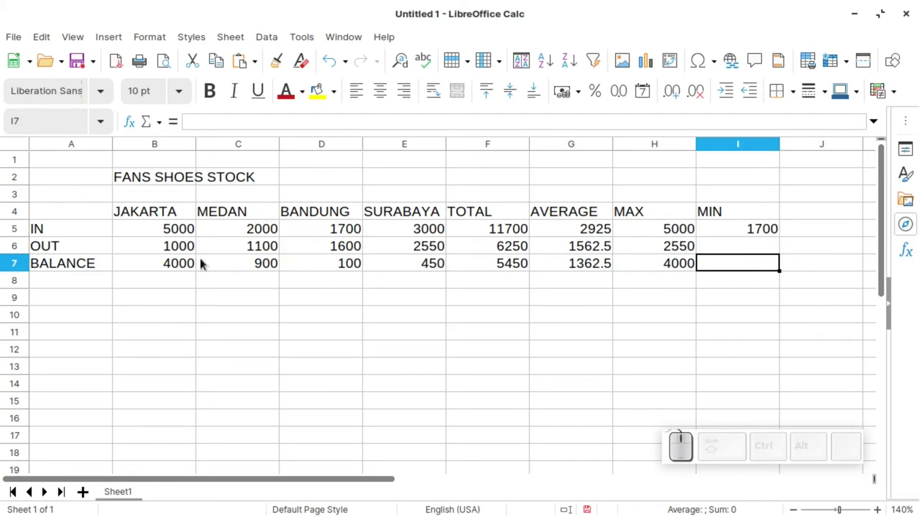
key(=)
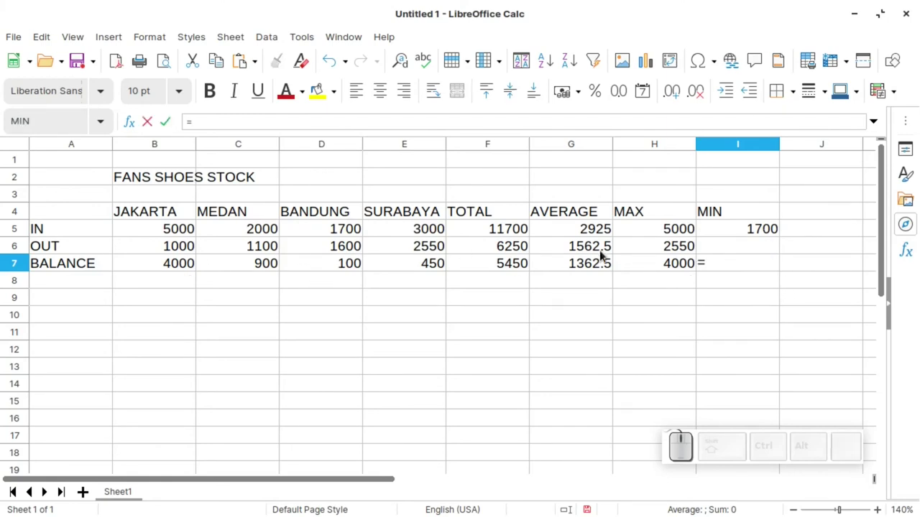
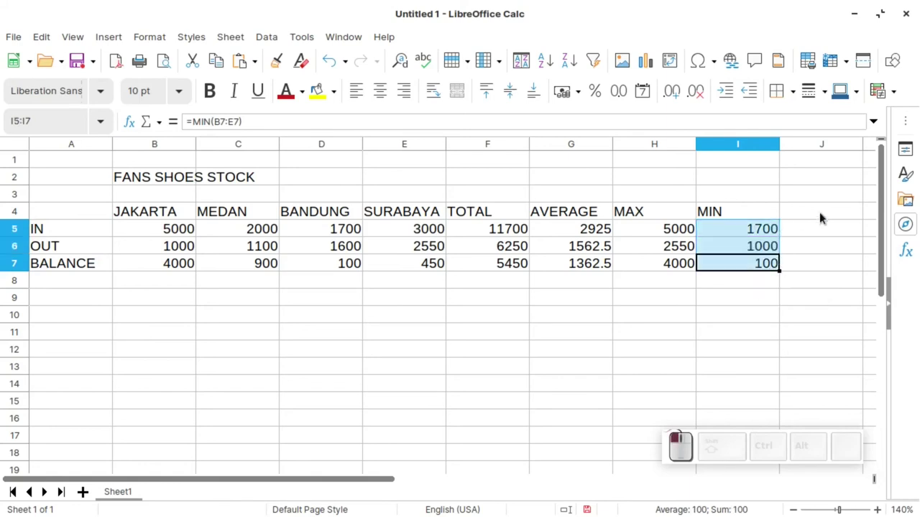
drag(826, 250, 762, 248)
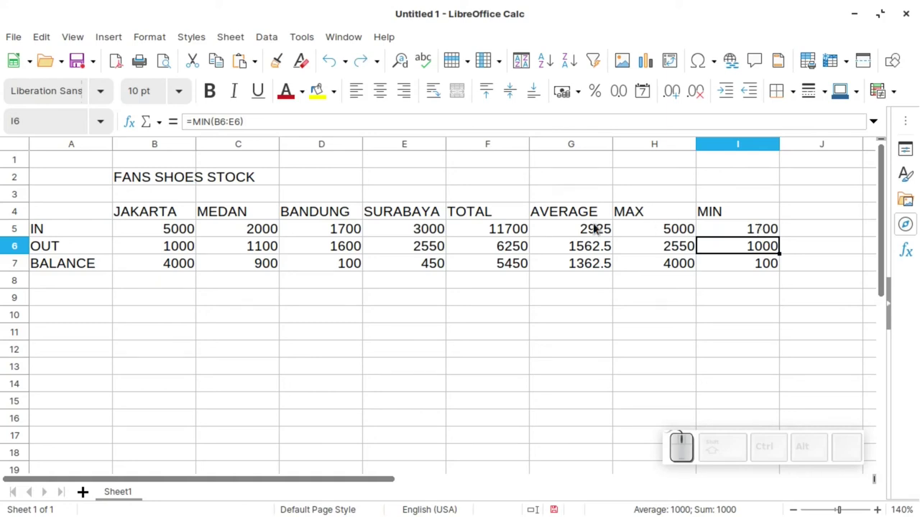
- Clear G5 and re-enter Average over B5:E5 from the AutoSum dropdown, still showing 2925
click(589, 232)
key(BackSpace)
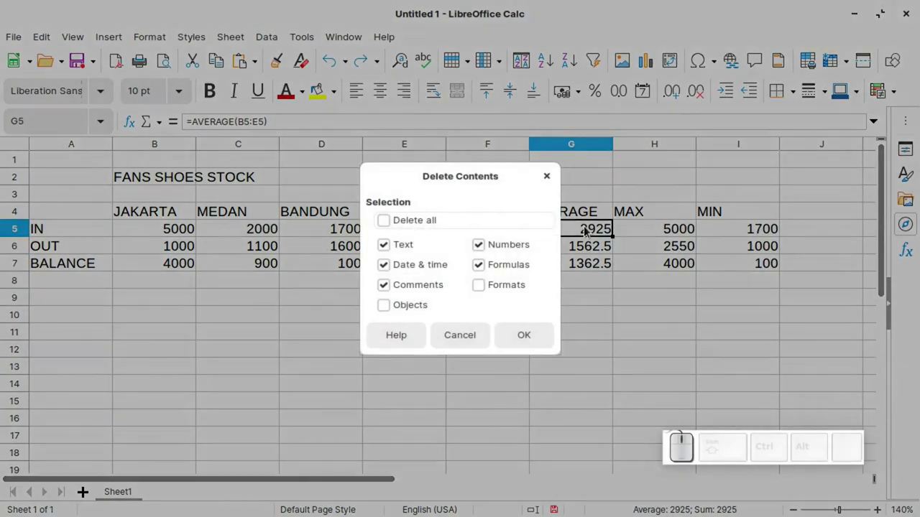
key(Return)
drag(579, 272, 168, 139)
click(160, 123)
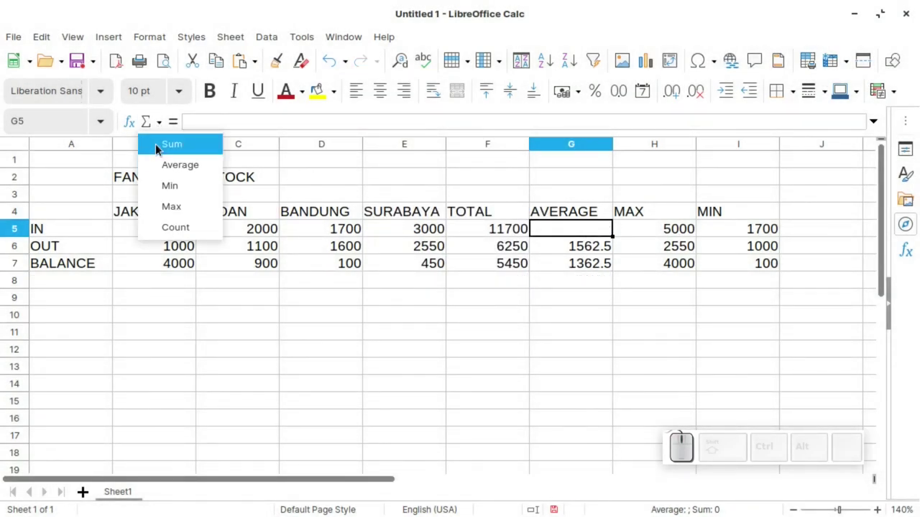
click(155, 127)
click(166, 126)
drag(174, 167, 574, 255)
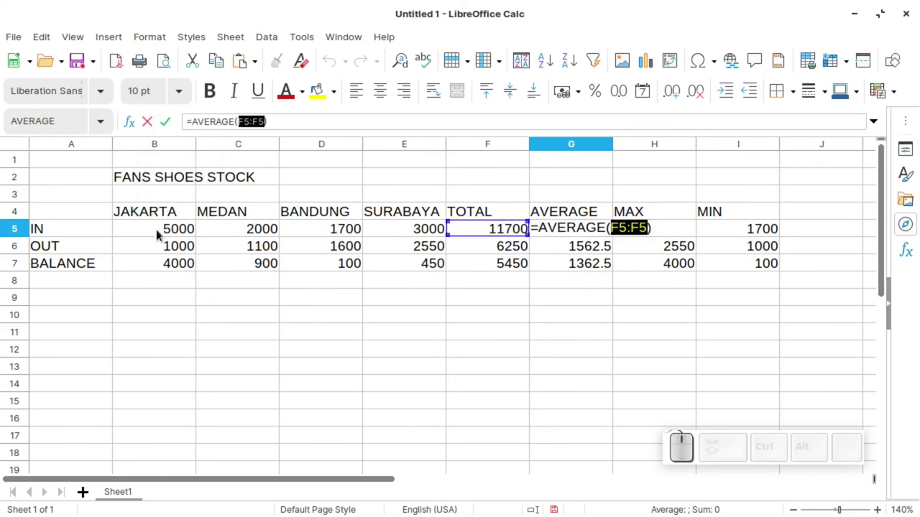
click(169, 233)
click(410, 230)
key(shift+Return)
click(583, 232)
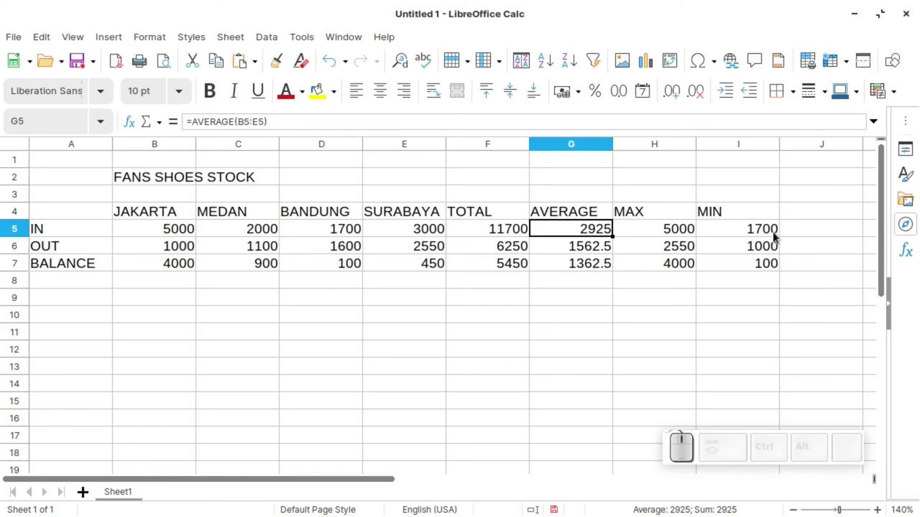
- Clear the IN row's MIN value in I5
click(754, 237)
key(BackSpace)
key(Return)
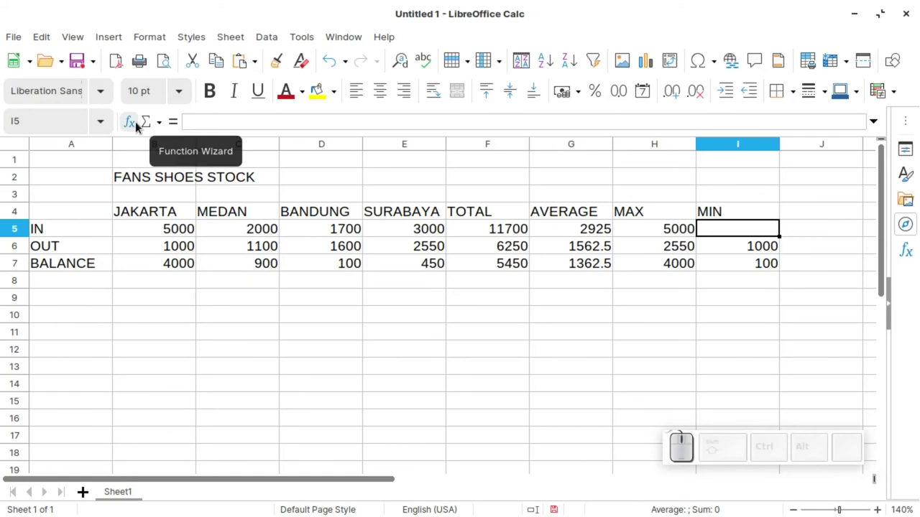
- Choose MIN in the Function Wizard for I5, ready for its Number 1 range
click(141, 128)
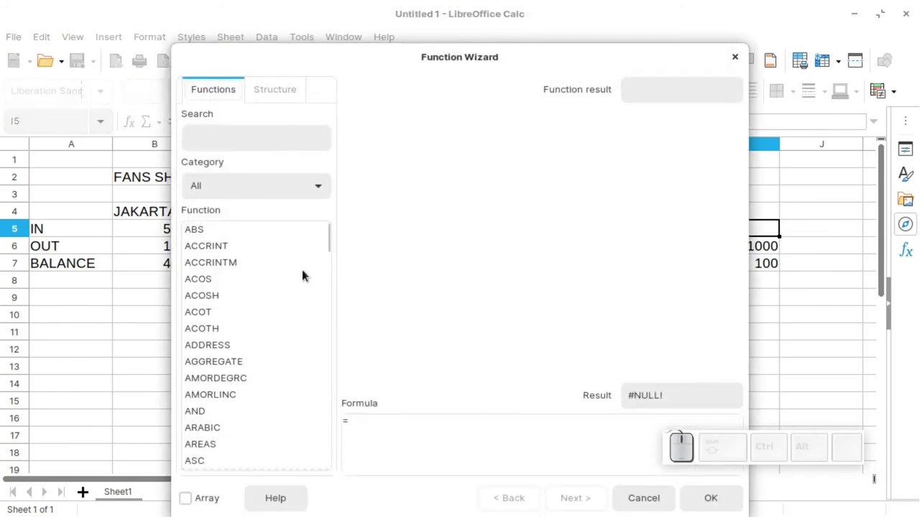
scroll(down, 3)
scroll(down, 3)
scroll(down, 3)
click(209, 274)
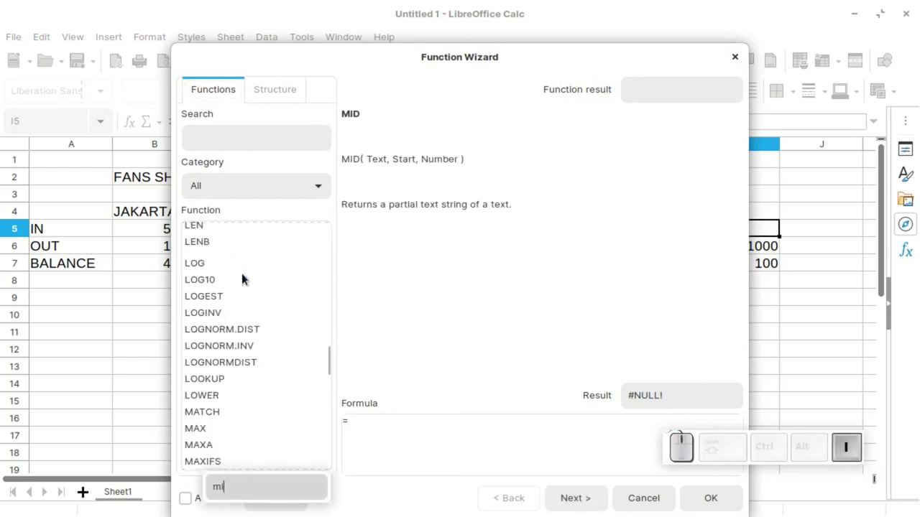
key(Return)
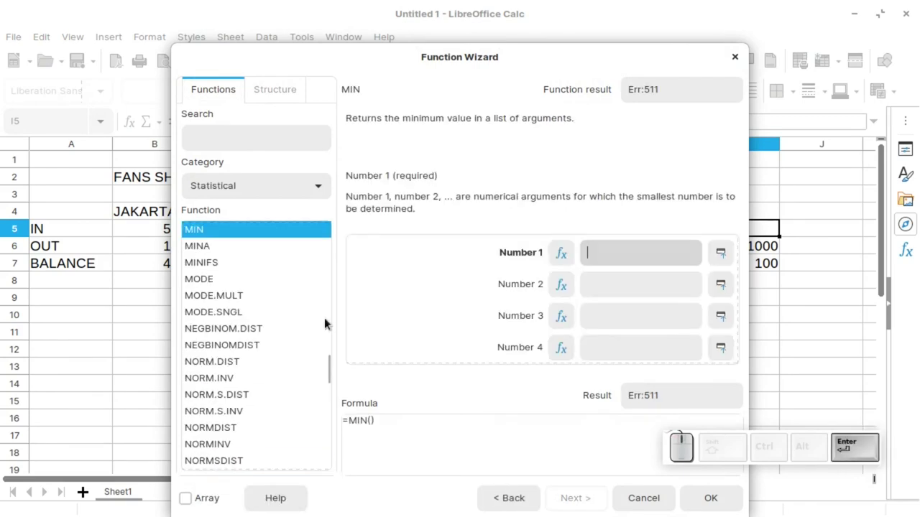
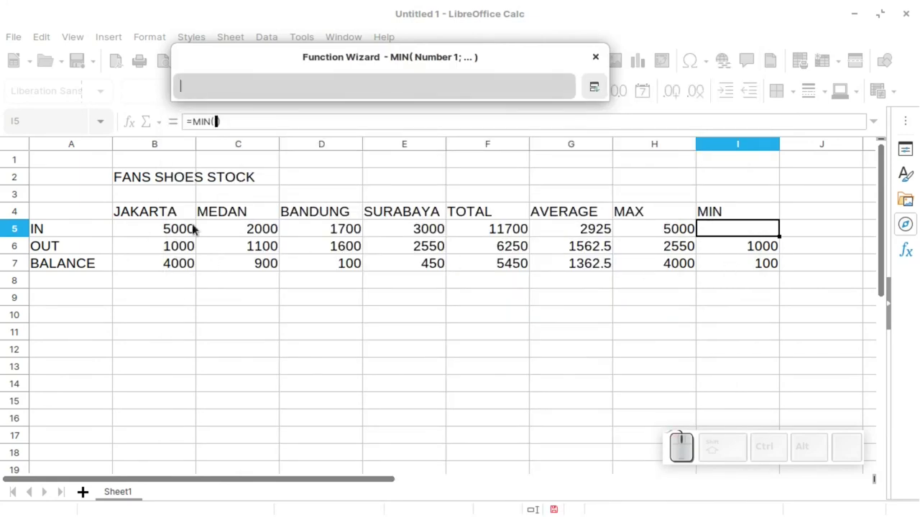
- Select B5:E5, the IN row's JAKARTA-to-SURABAYA figures, as the MIN range
click(171, 231)
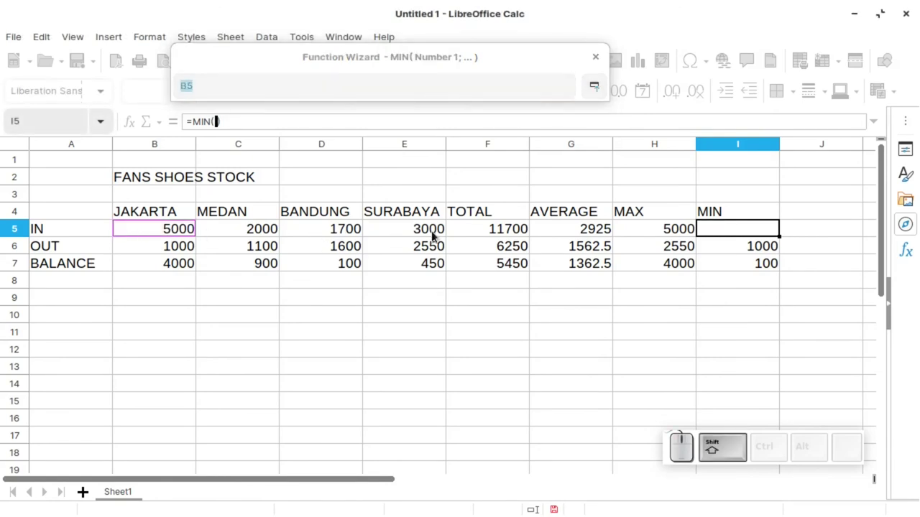
click(438, 235)
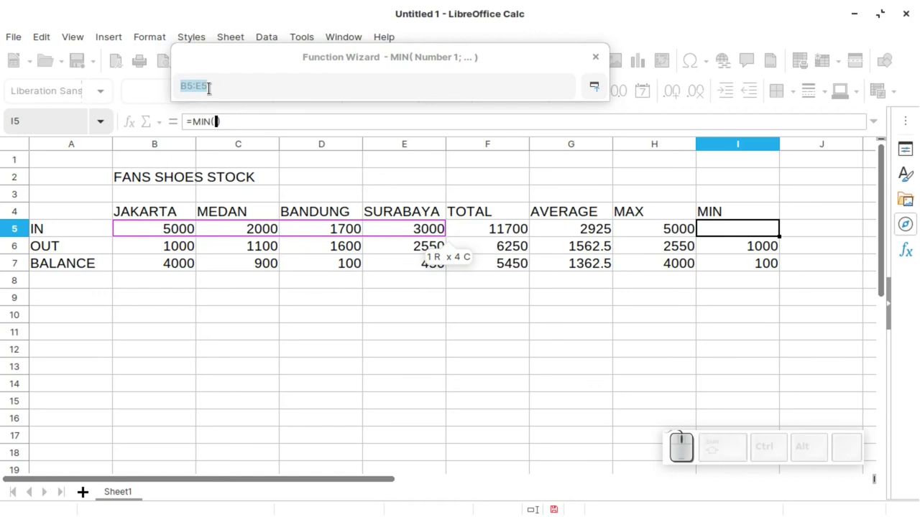